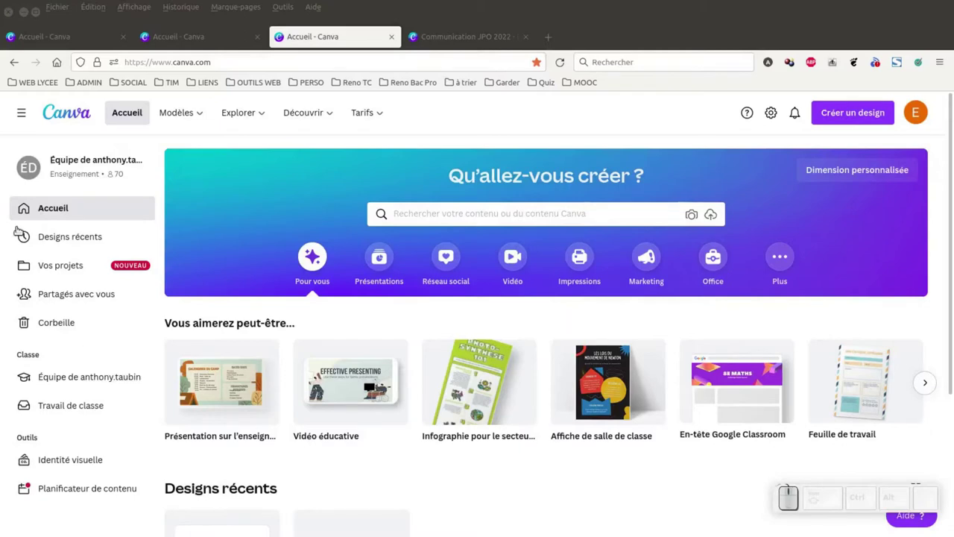
Step: Browse down the Canva home page and back up to the design categories
{"action": "scroll", "scroll_direction": "down", "scroll_amount": 3}
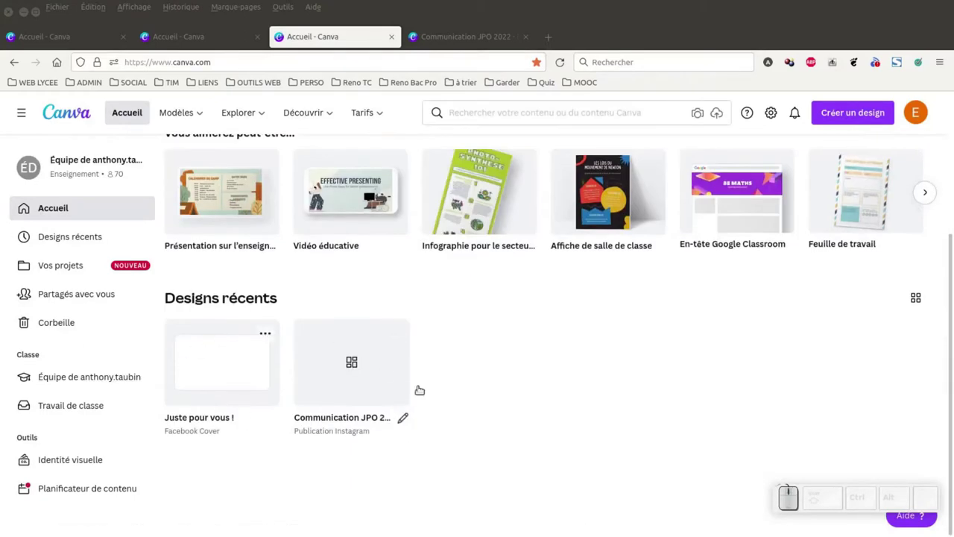
{"action": "scroll", "scroll_direction": "up", "scroll_amount": 3}
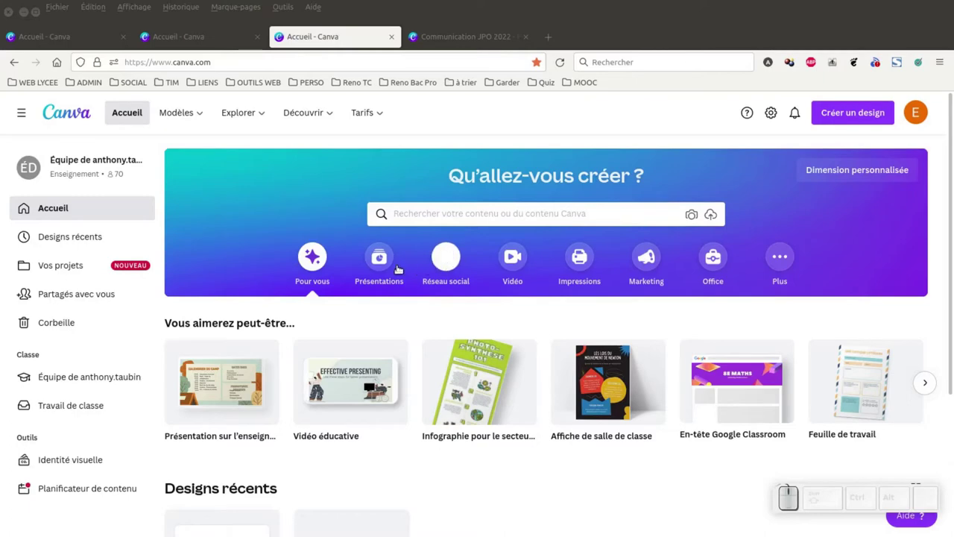
Step: Show the presentation design formats from the Présentations category
{"action": "left_click", "coordinate": [375, 266]}
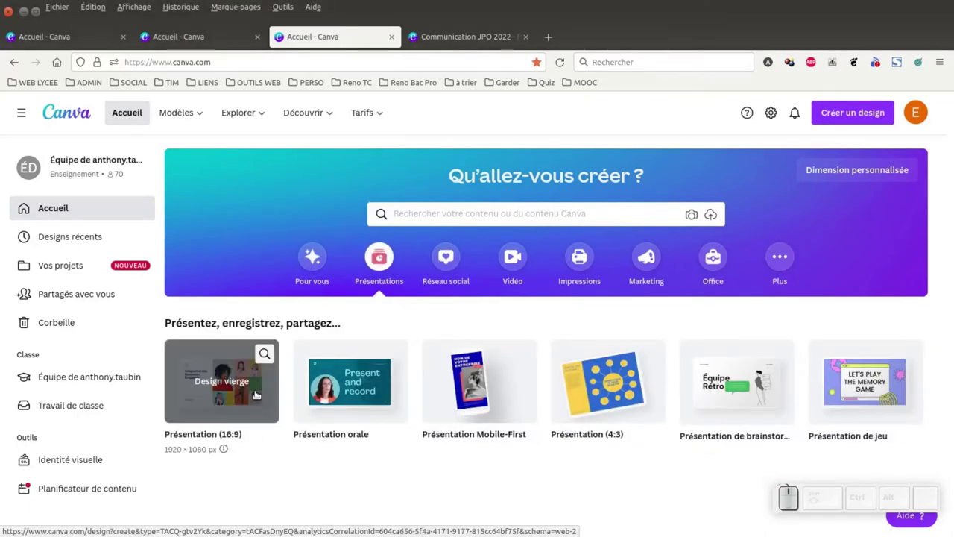
Step: Start a blank 16:9 presentation, dismiss the sticker popup and browse the templates down to Présentation d'amour
{"action": "left_click", "coordinate": [258, 391]}
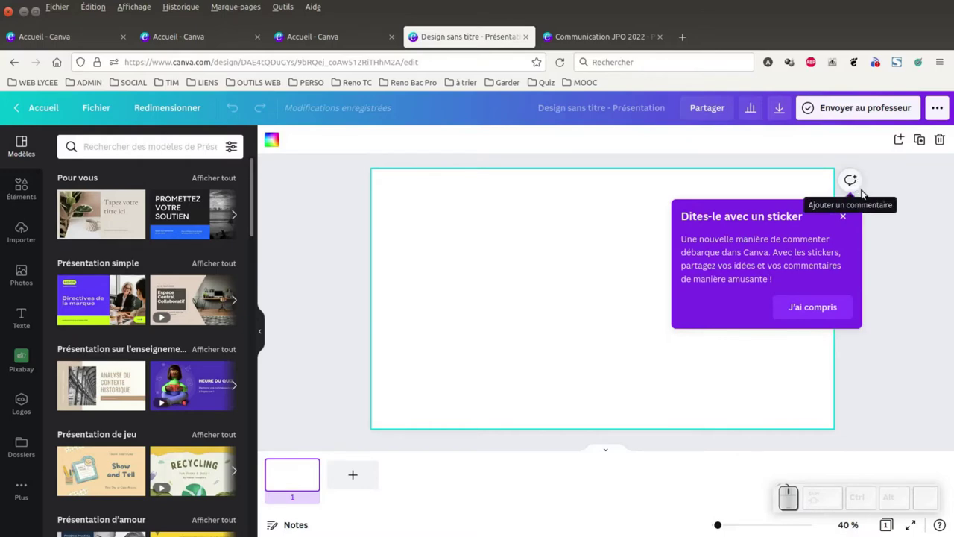
{"action": "left_click", "coordinate": [829, 310]}
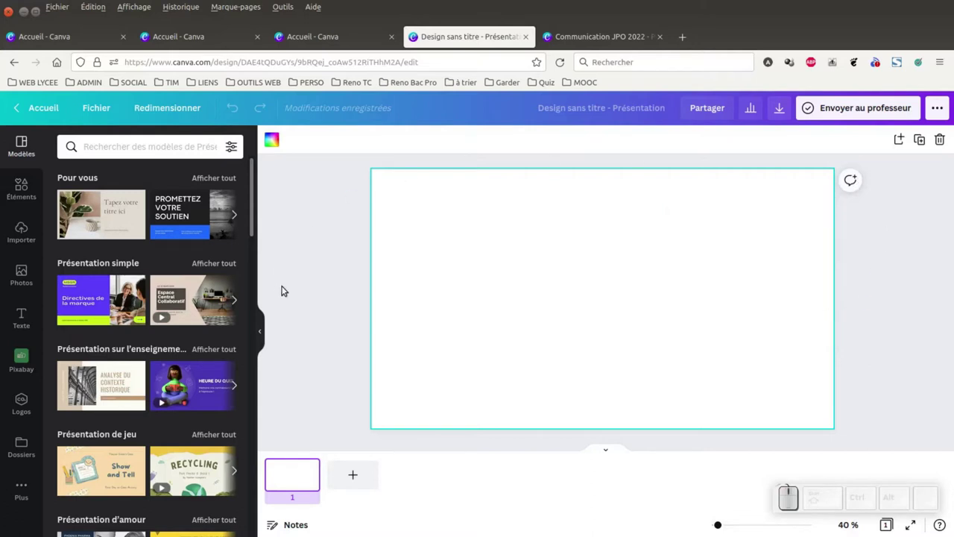
{"action": "scroll", "scroll_direction": "down", "scroll_amount": 3}
{"action": "scroll", "scroll_direction": "down", "scroll_amount": 3}
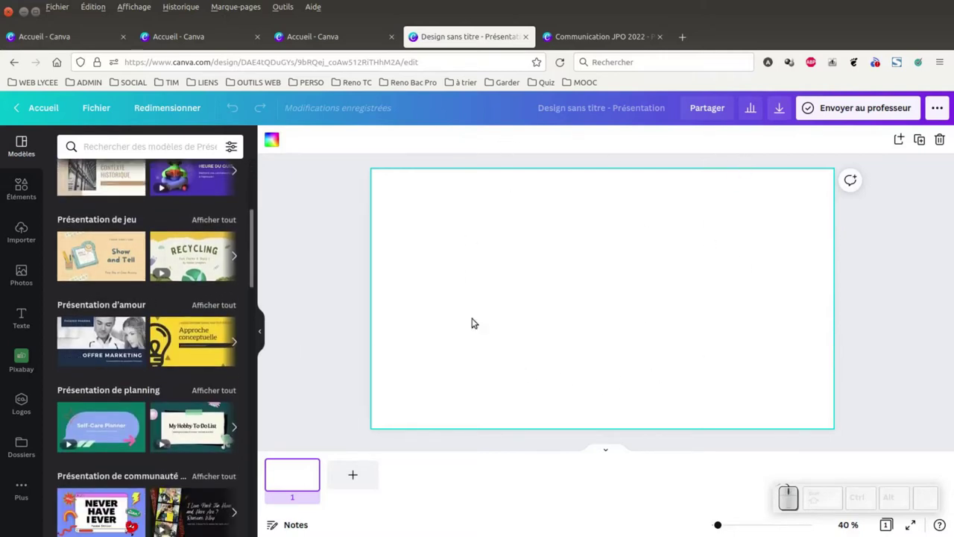
Step: Apply the yellow 'Approche conceptuelle' title page from the Noir et Jaune template to page 1
{"action": "left_click", "coordinate": [165, 273]}
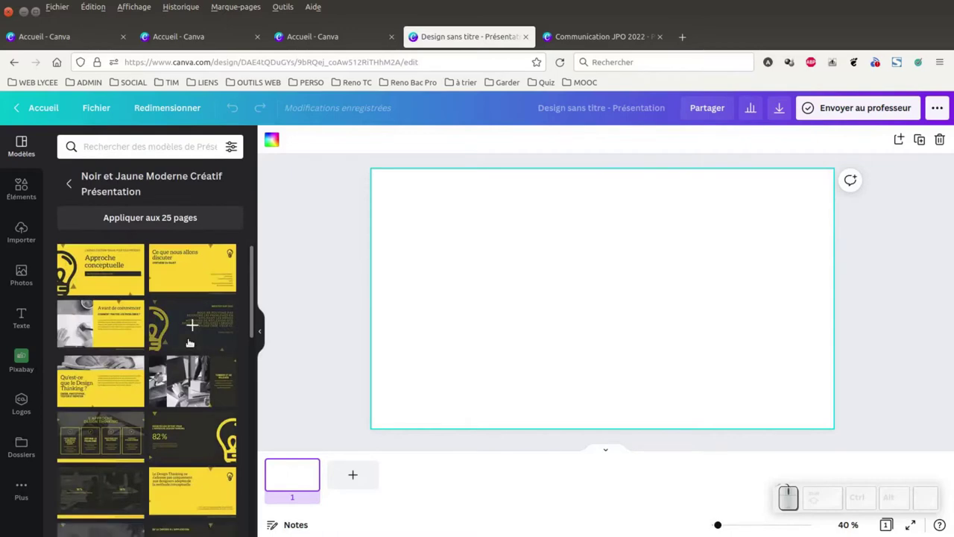
{"action": "left_click", "coordinate": [87, 259]}
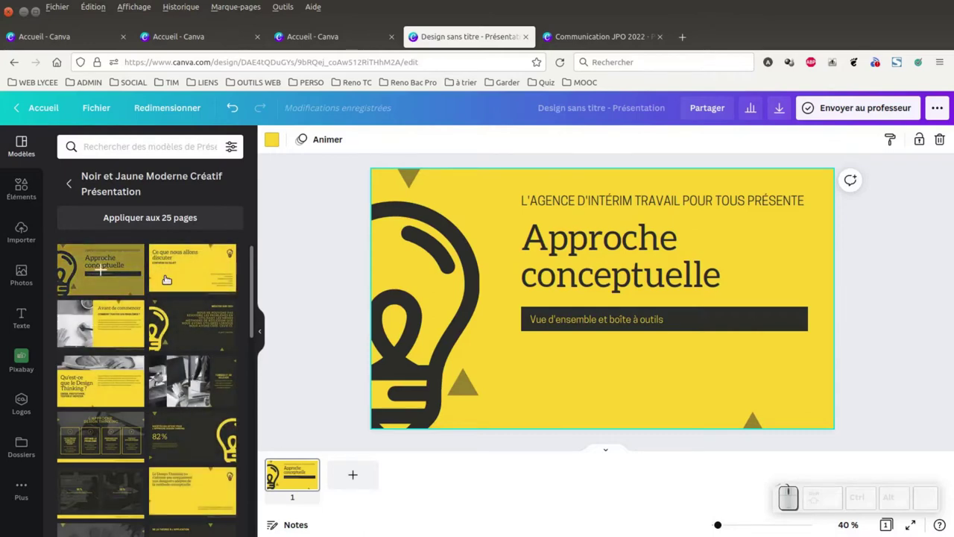
Step: Recolour the slide background to the orange swatch from the Lycée palette
{"action": "left_click", "coordinate": [274, 139]}
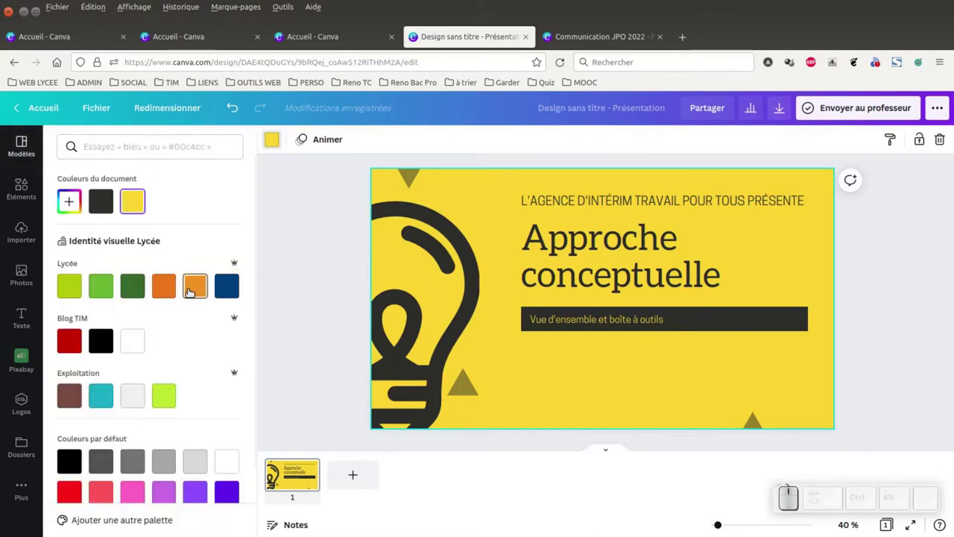
{"action": "left_click", "coordinate": [190, 290]}
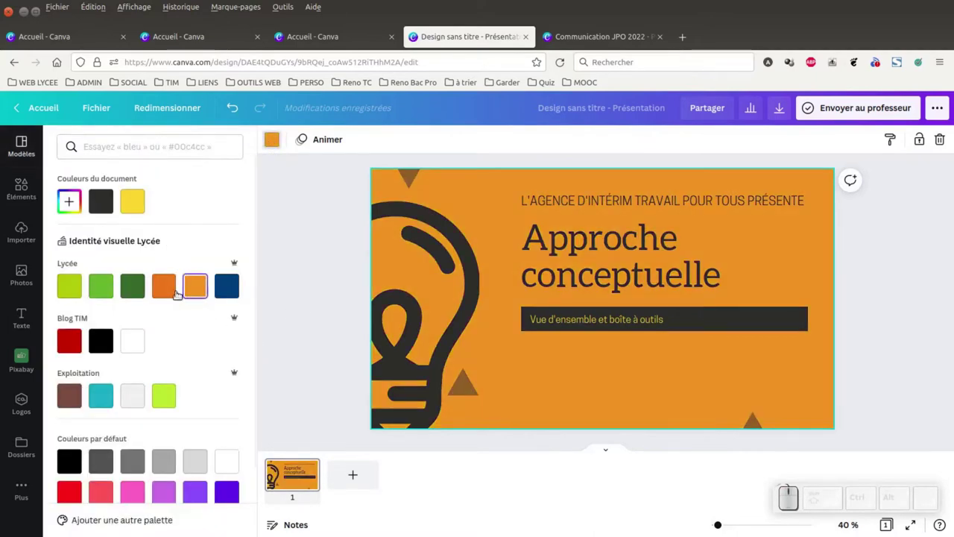